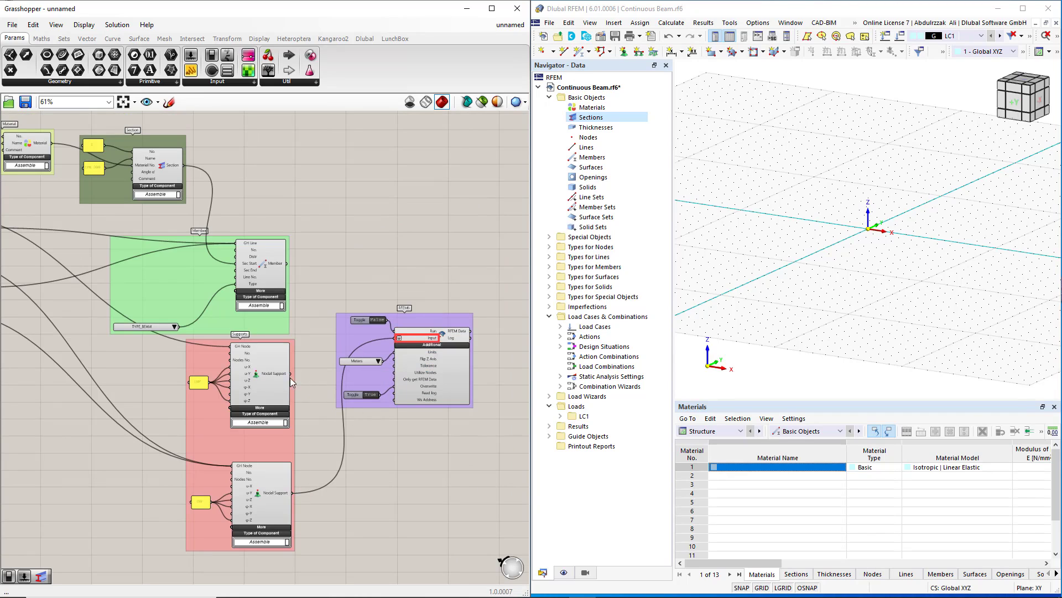
- Wire the upper Nodal Support output into the RFEM6 export component so it is sent to RFEM
drag(293, 379, 397, 341)
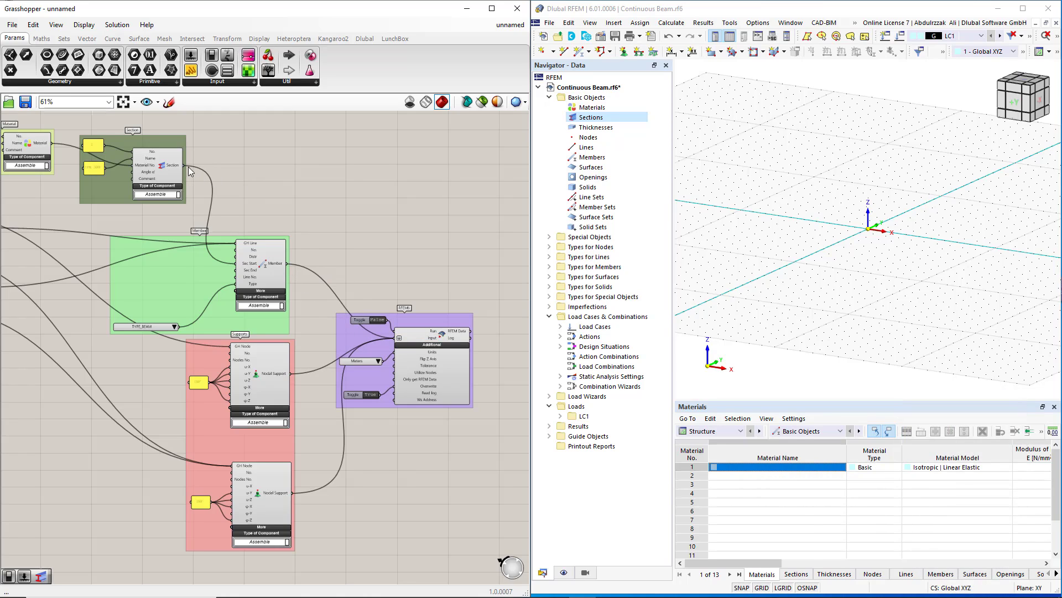